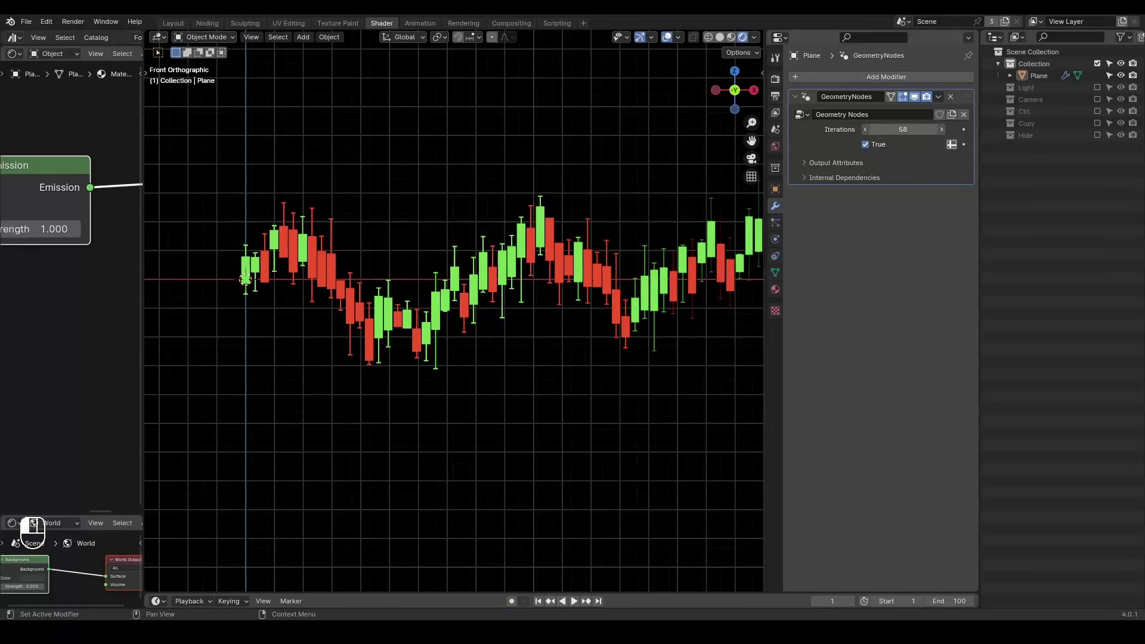
- Drag the Geometry Nodes Iterations value up to 300 to lengthen the candlestick series
left_click_drag(529, 264, 489, 255)
left_click_drag(518, 147, 520, 251)
left_click_drag(556, 295, 448, 278)
left_click_drag(616, 222, 609, 296)
left_click_drag(607, 305, 506, 312)
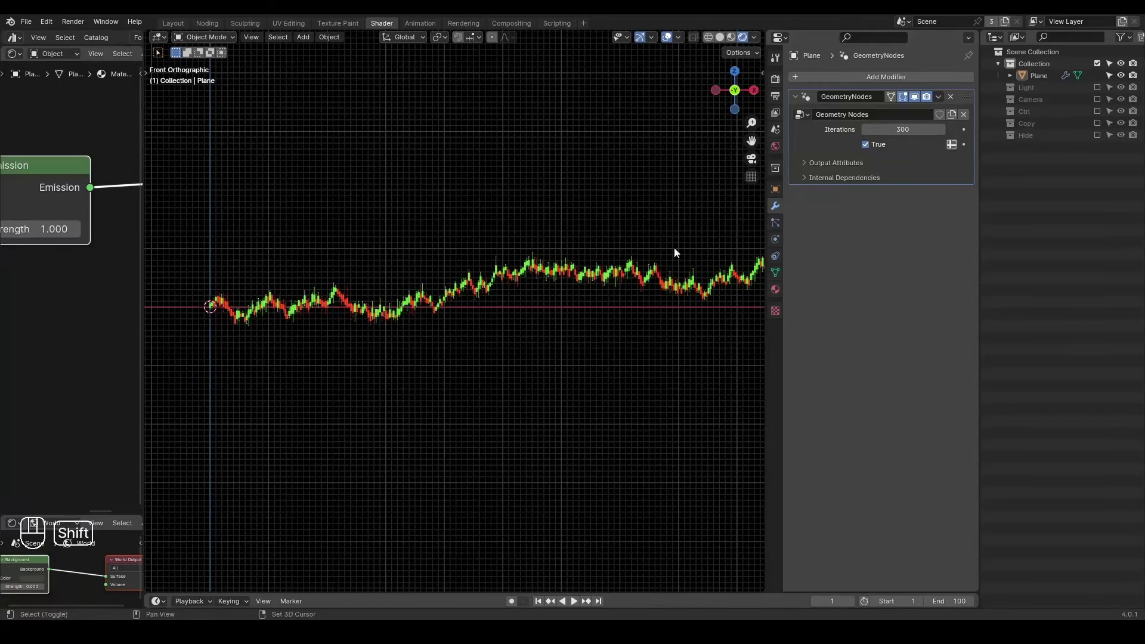
- Reframe the view and push the Iterations value from 300 to 382
middle_click(588, 246)
left_click_drag(620, 202, 789, 193)
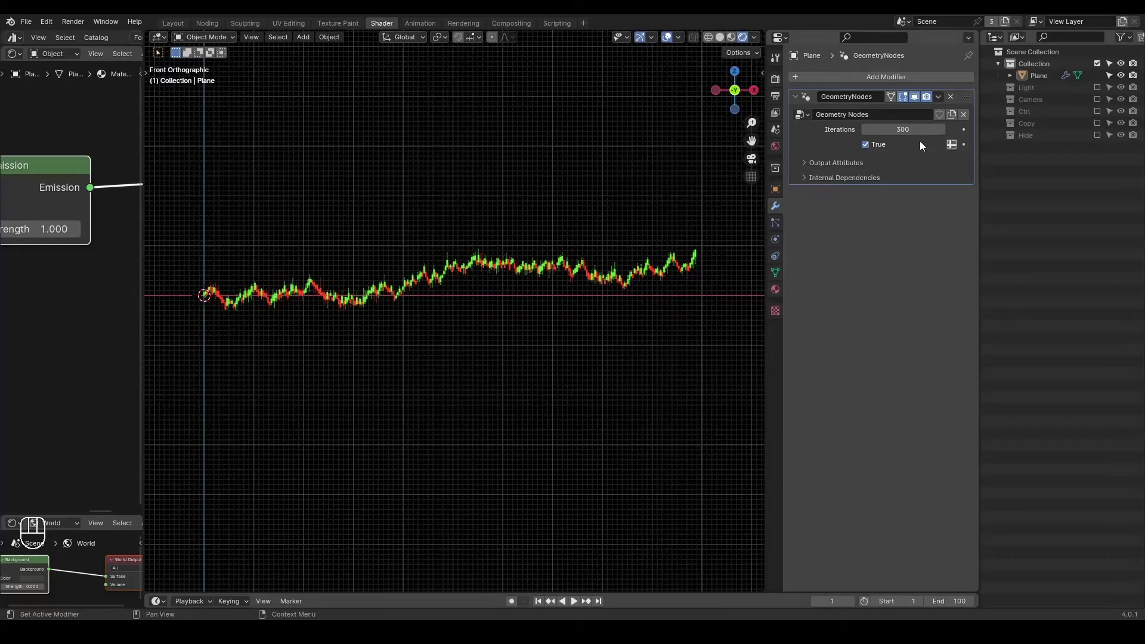
left_click_drag(610, 247, 571, 219)
left_click_drag(578, 195, 580, 223)
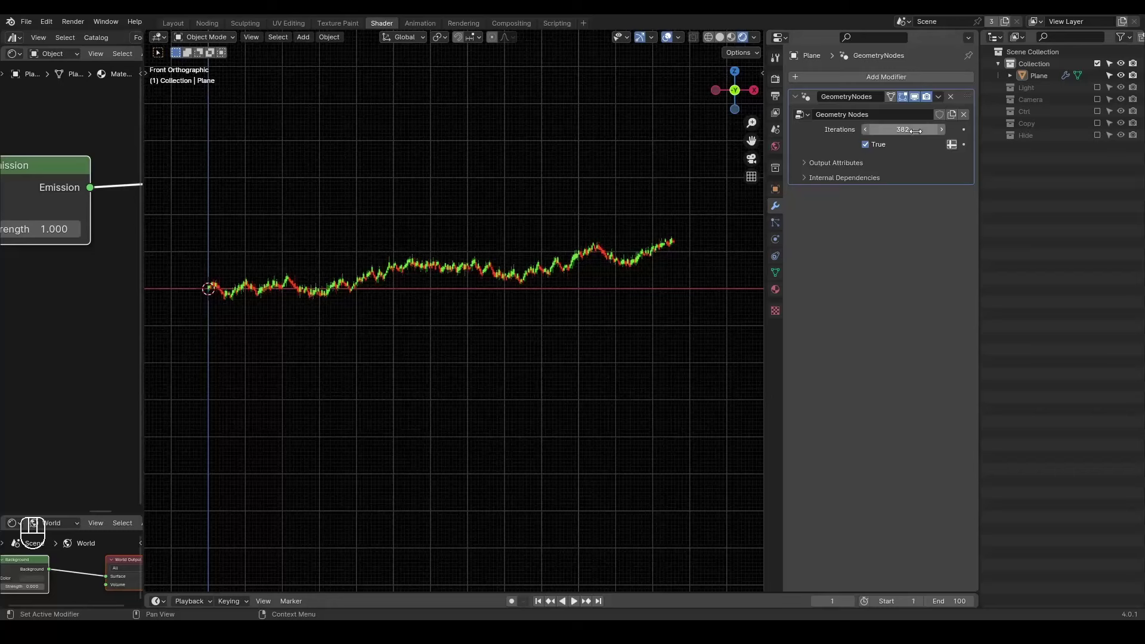